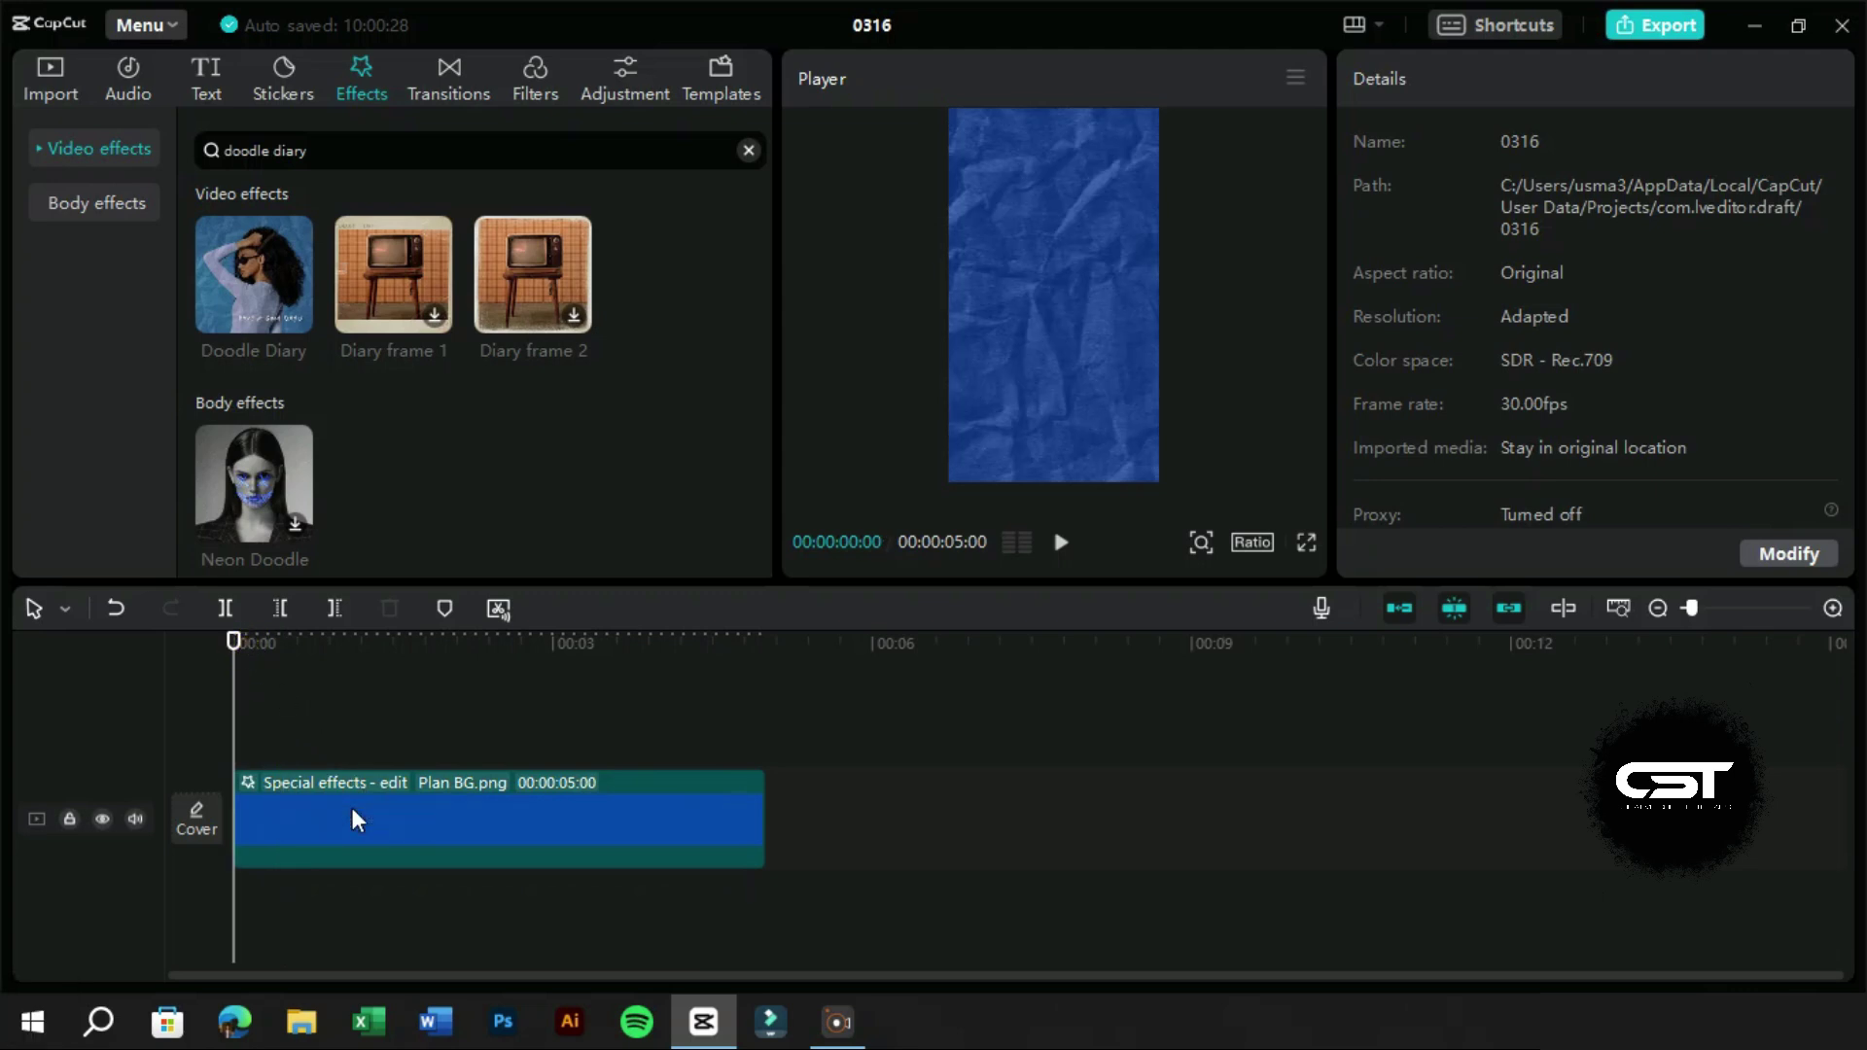
Step: Place the Gradient BG.png image on the timeline in place of the blue background
{"action": "left_click", "coordinate": [45, 84]}
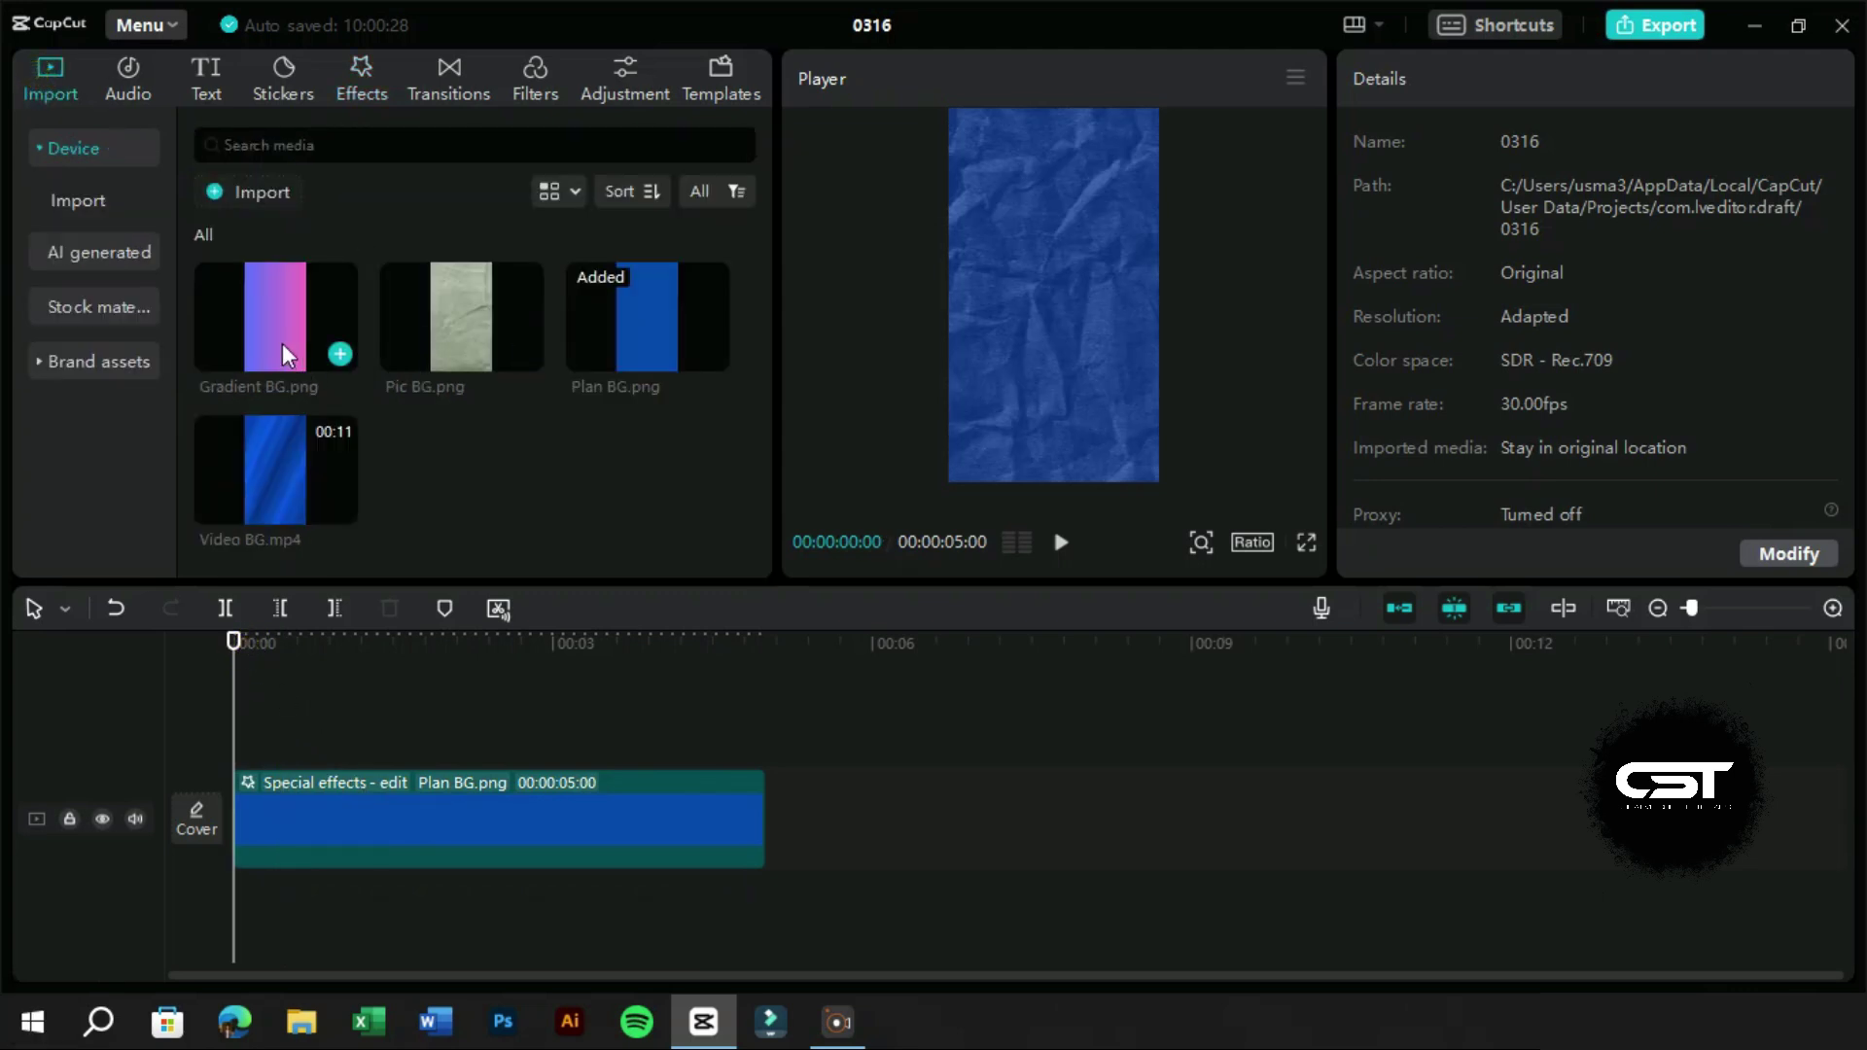
{"action": "left_click_drag", "start_coordinate": [289, 767], "coordinate": [414, 652]}
{"action": "left_click_drag", "start_coordinate": [400, 622], "coordinate": [246, 802]}
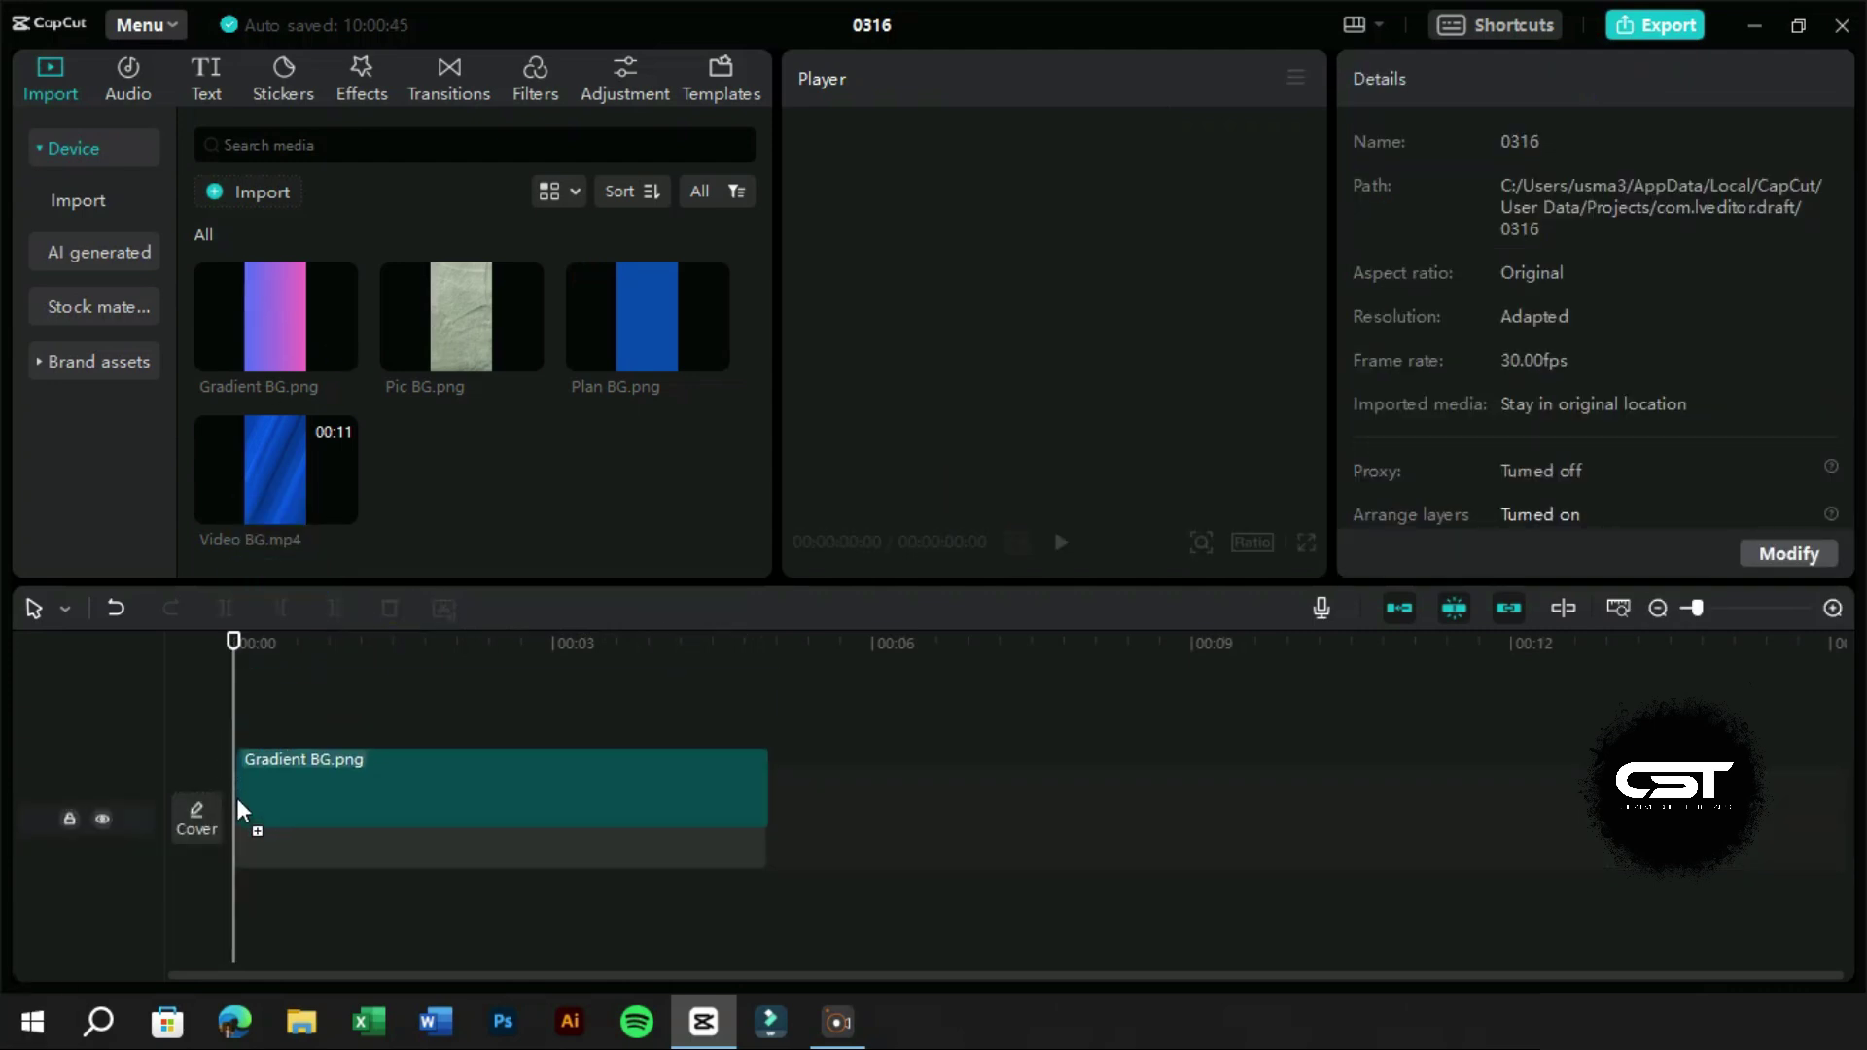
Step: Apply the Doodle Diary effect to the gradient clip and show its settings
{"action": "left_click", "coordinate": [383, 85]}
{"action": "left_click", "coordinate": [241, 294]}
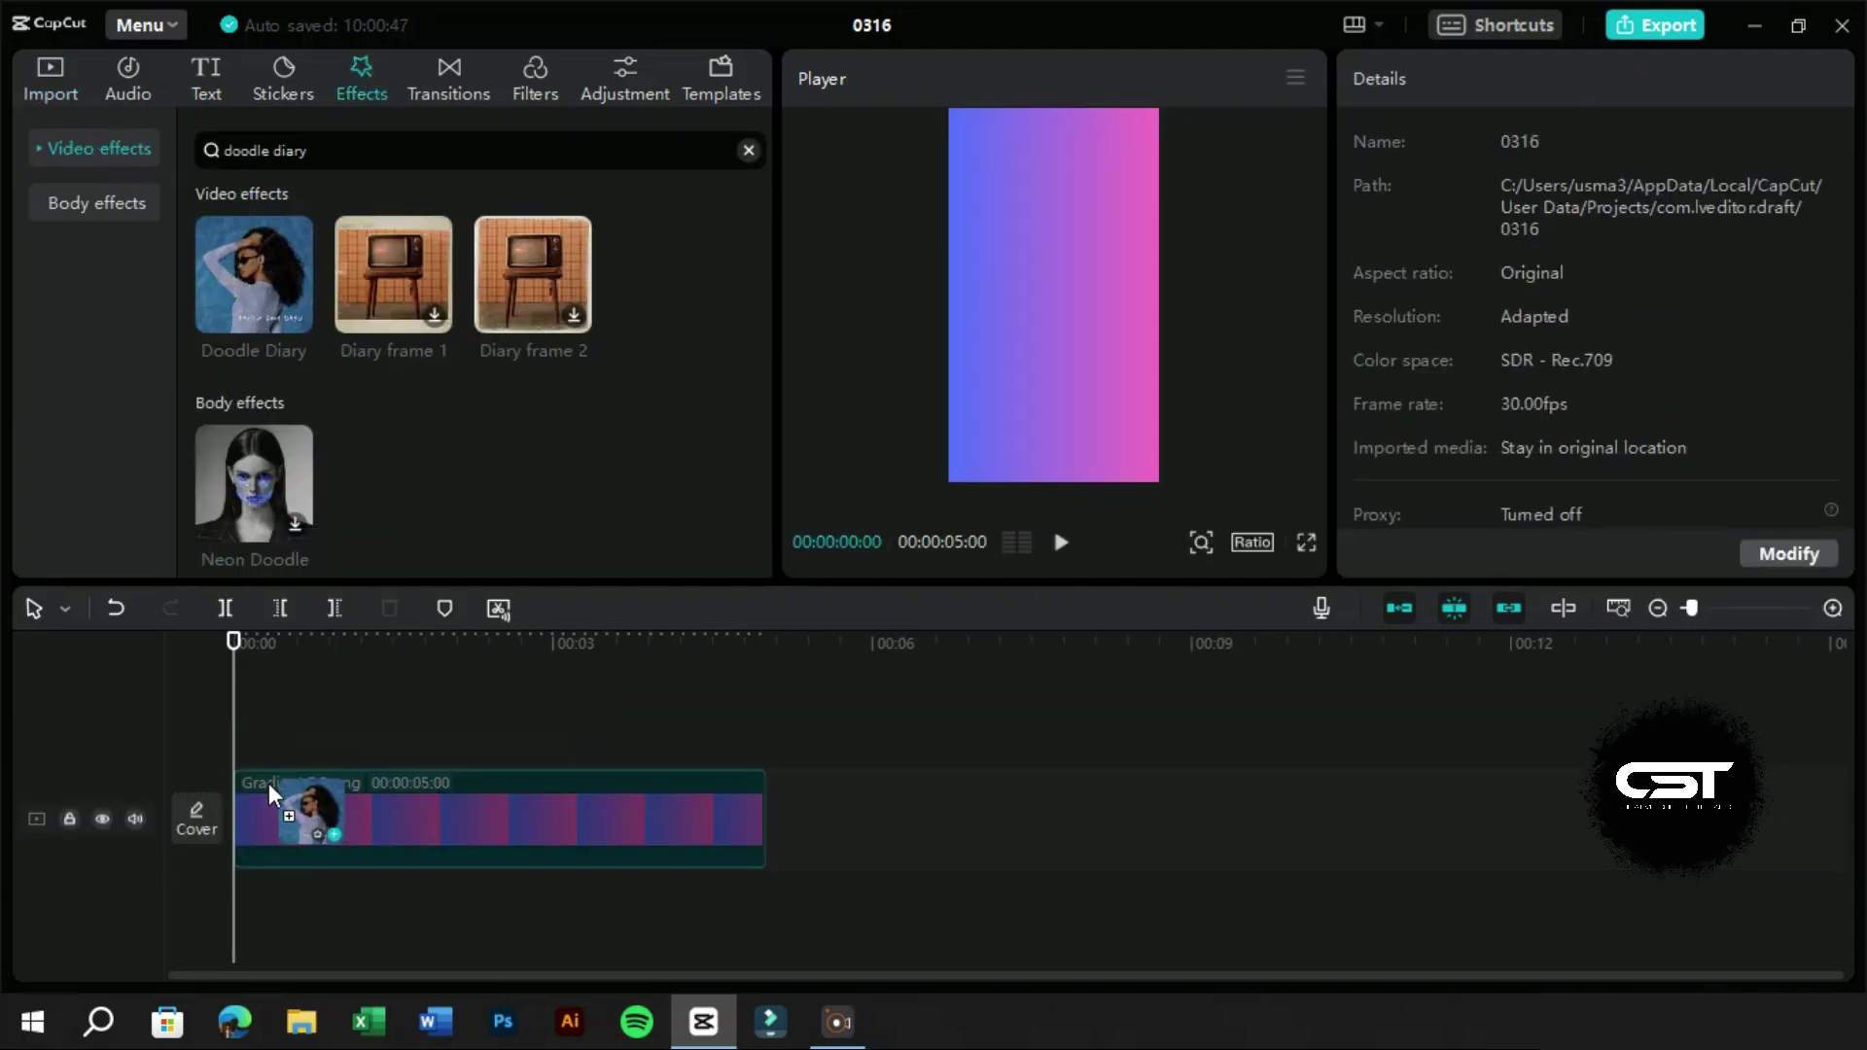
{"action": "left_click", "coordinate": [1722, 520]}
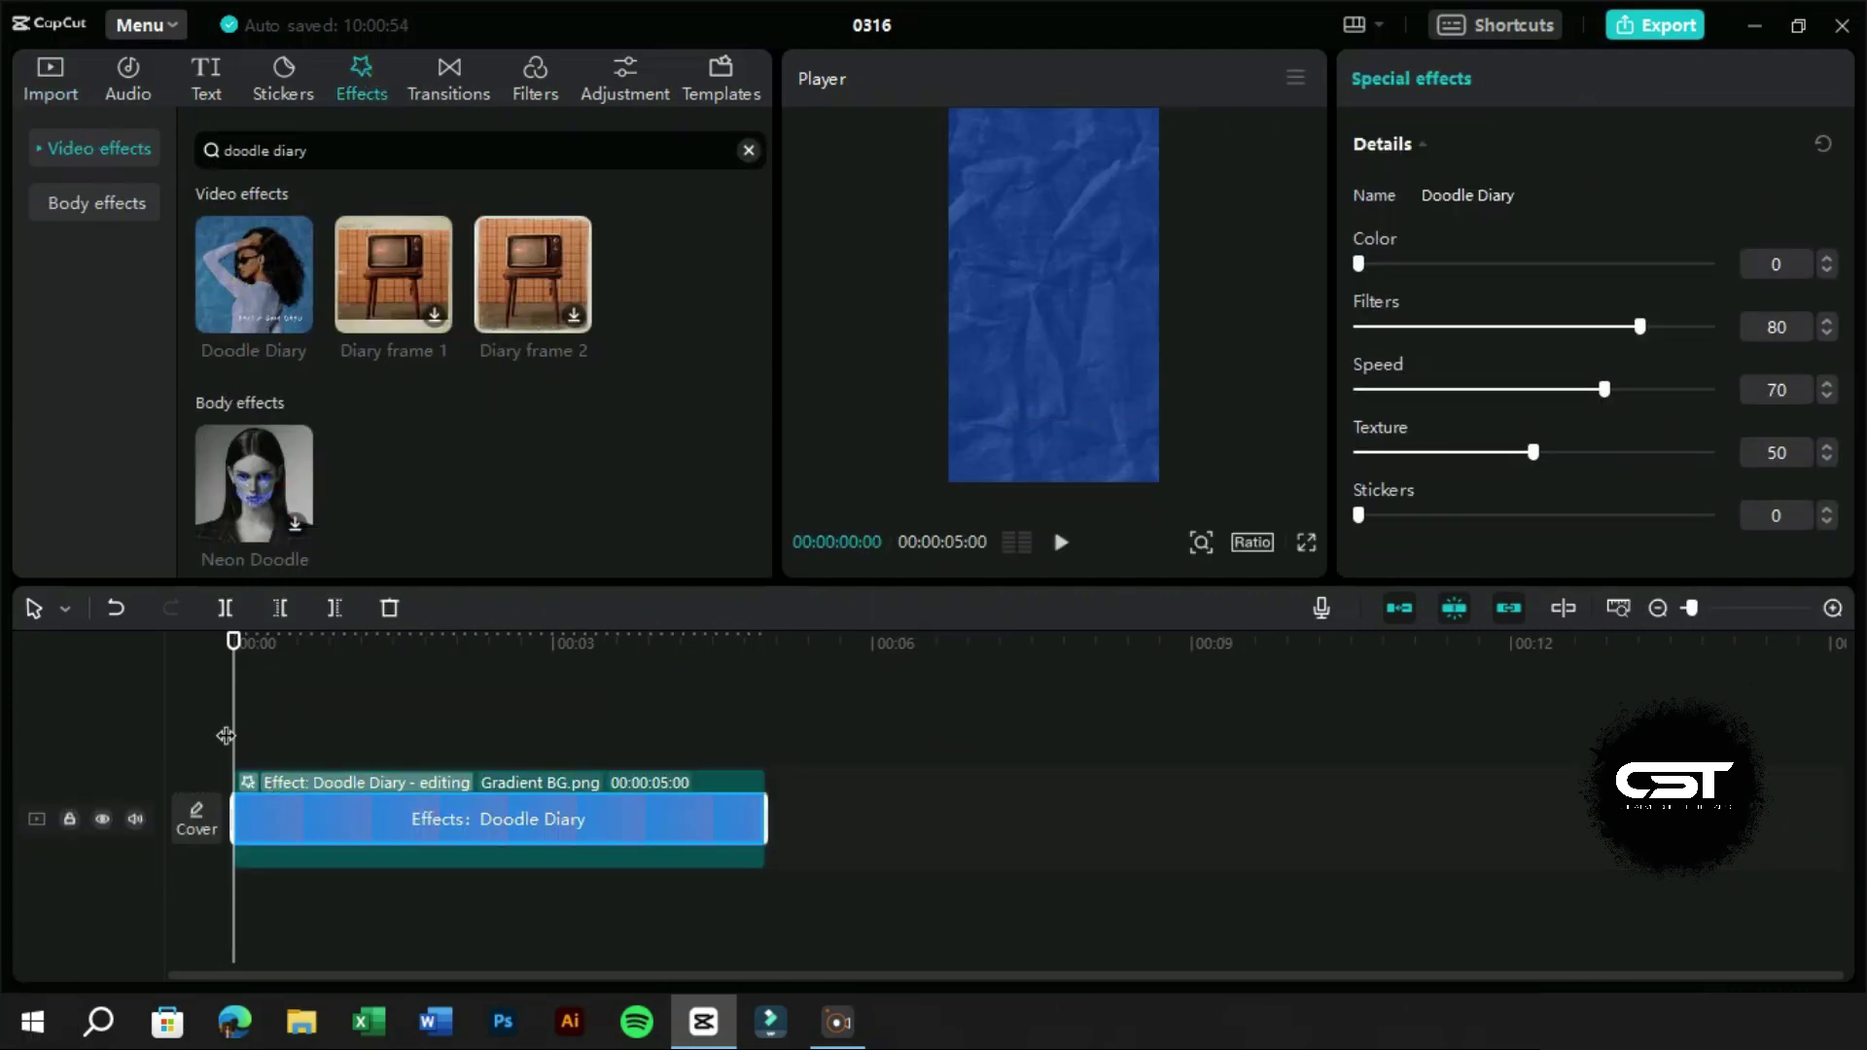
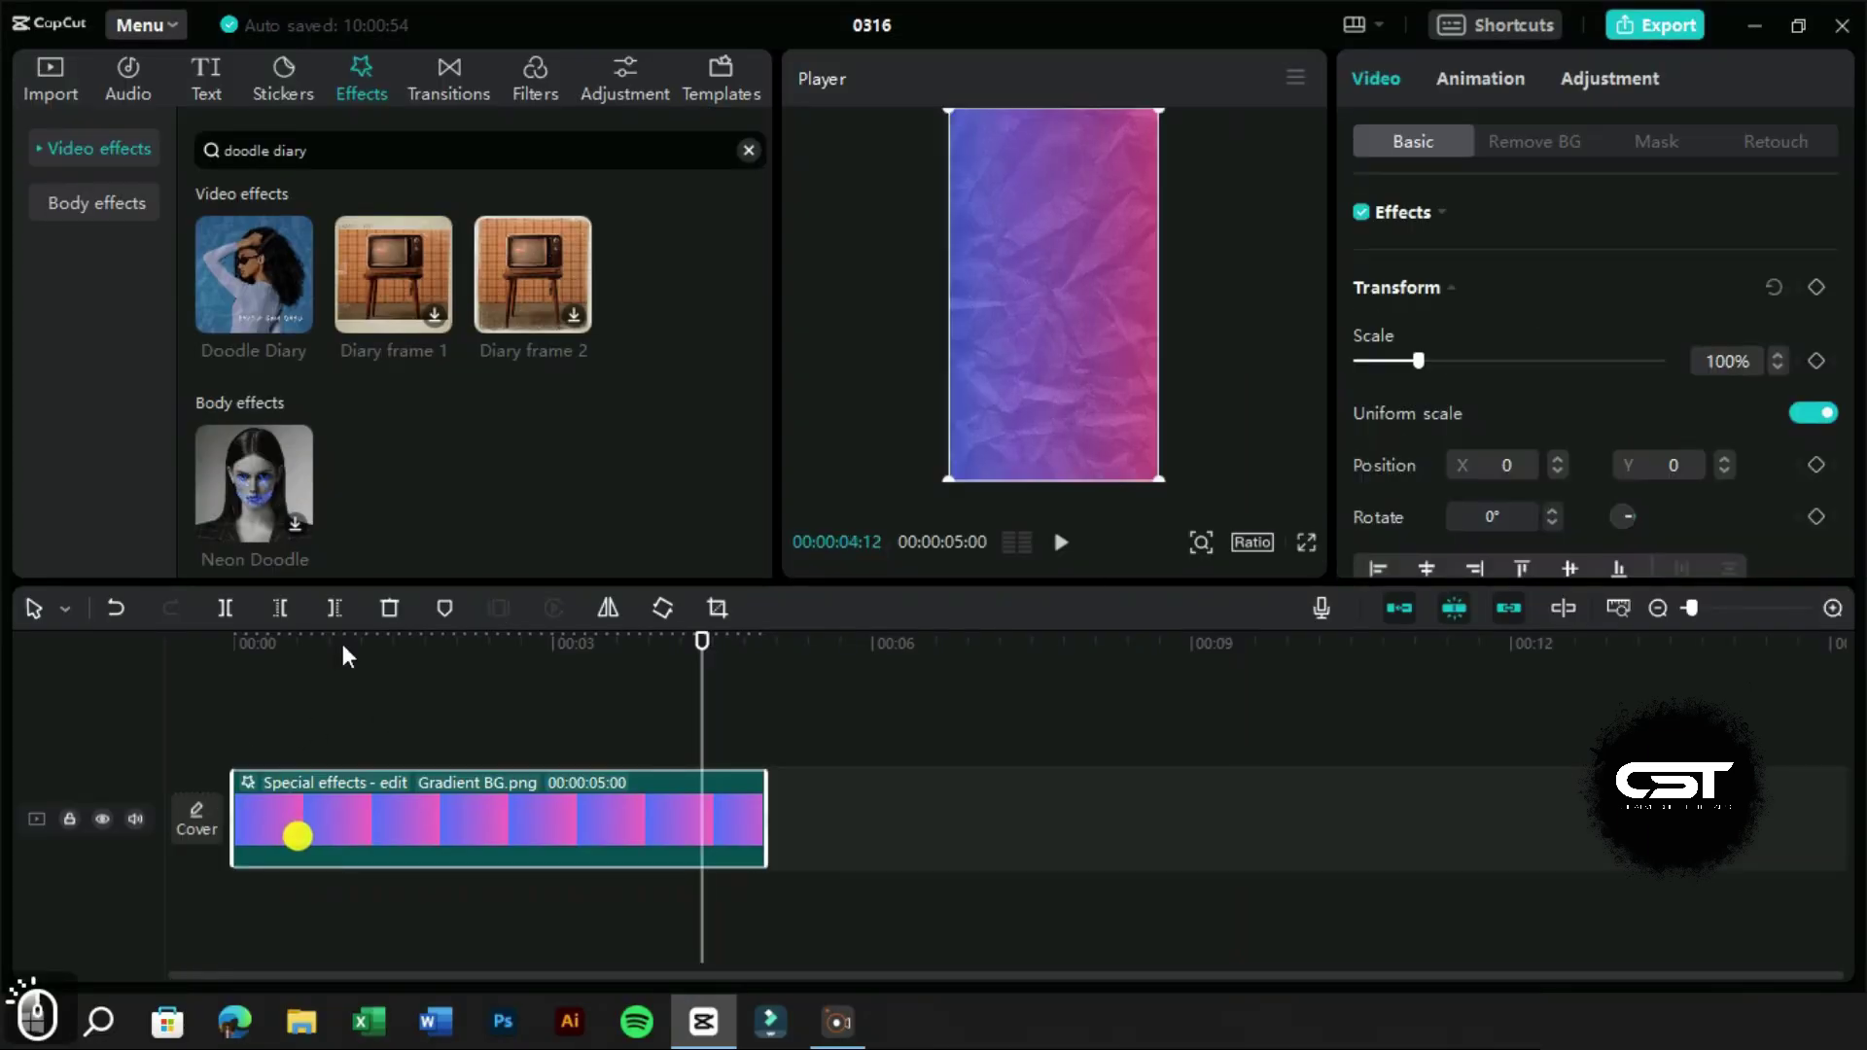
Step: Place Pic BG.png on the timeline, then swap in Video BG.mp4 as the background clip
{"action": "left_click", "coordinate": [391, 615]}
{"action": "left_click_drag", "start_coordinate": [71, 66], "coordinate": [583, 599]}
{"action": "left_click_drag", "start_coordinate": [472, 320], "coordinate": [251, 826]}
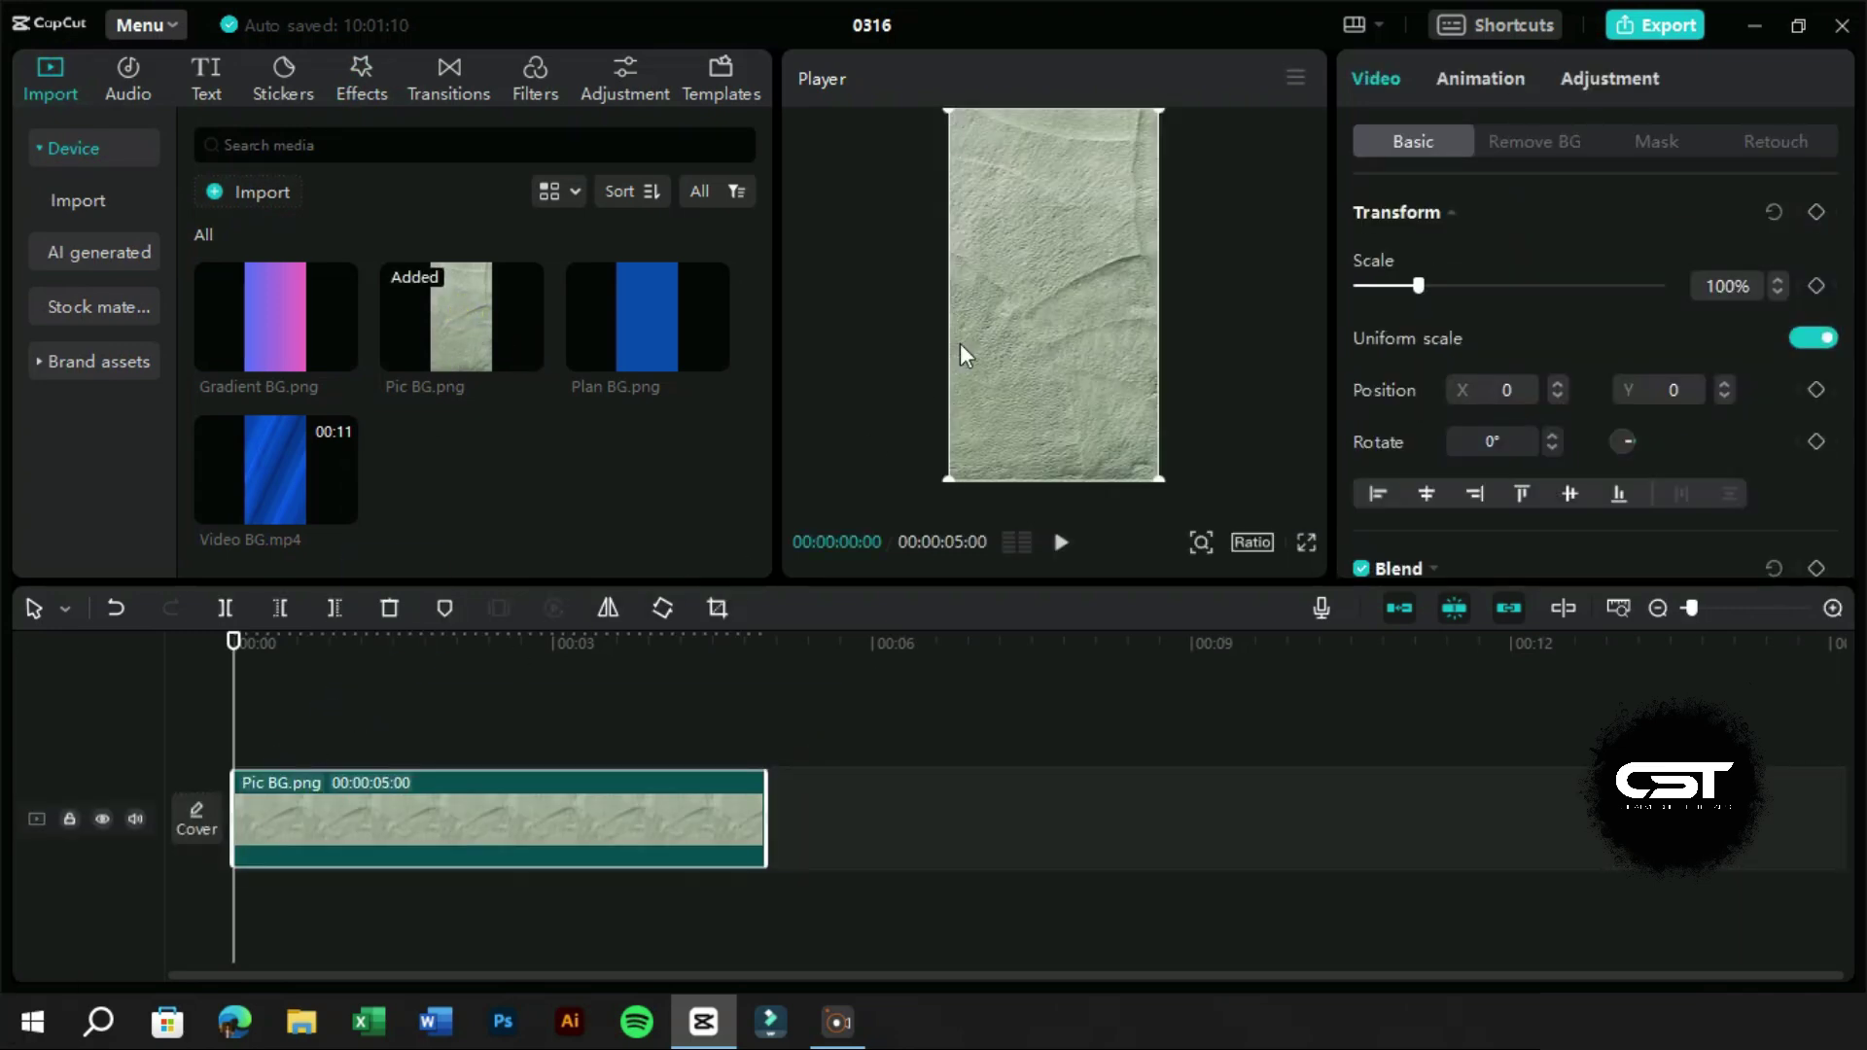
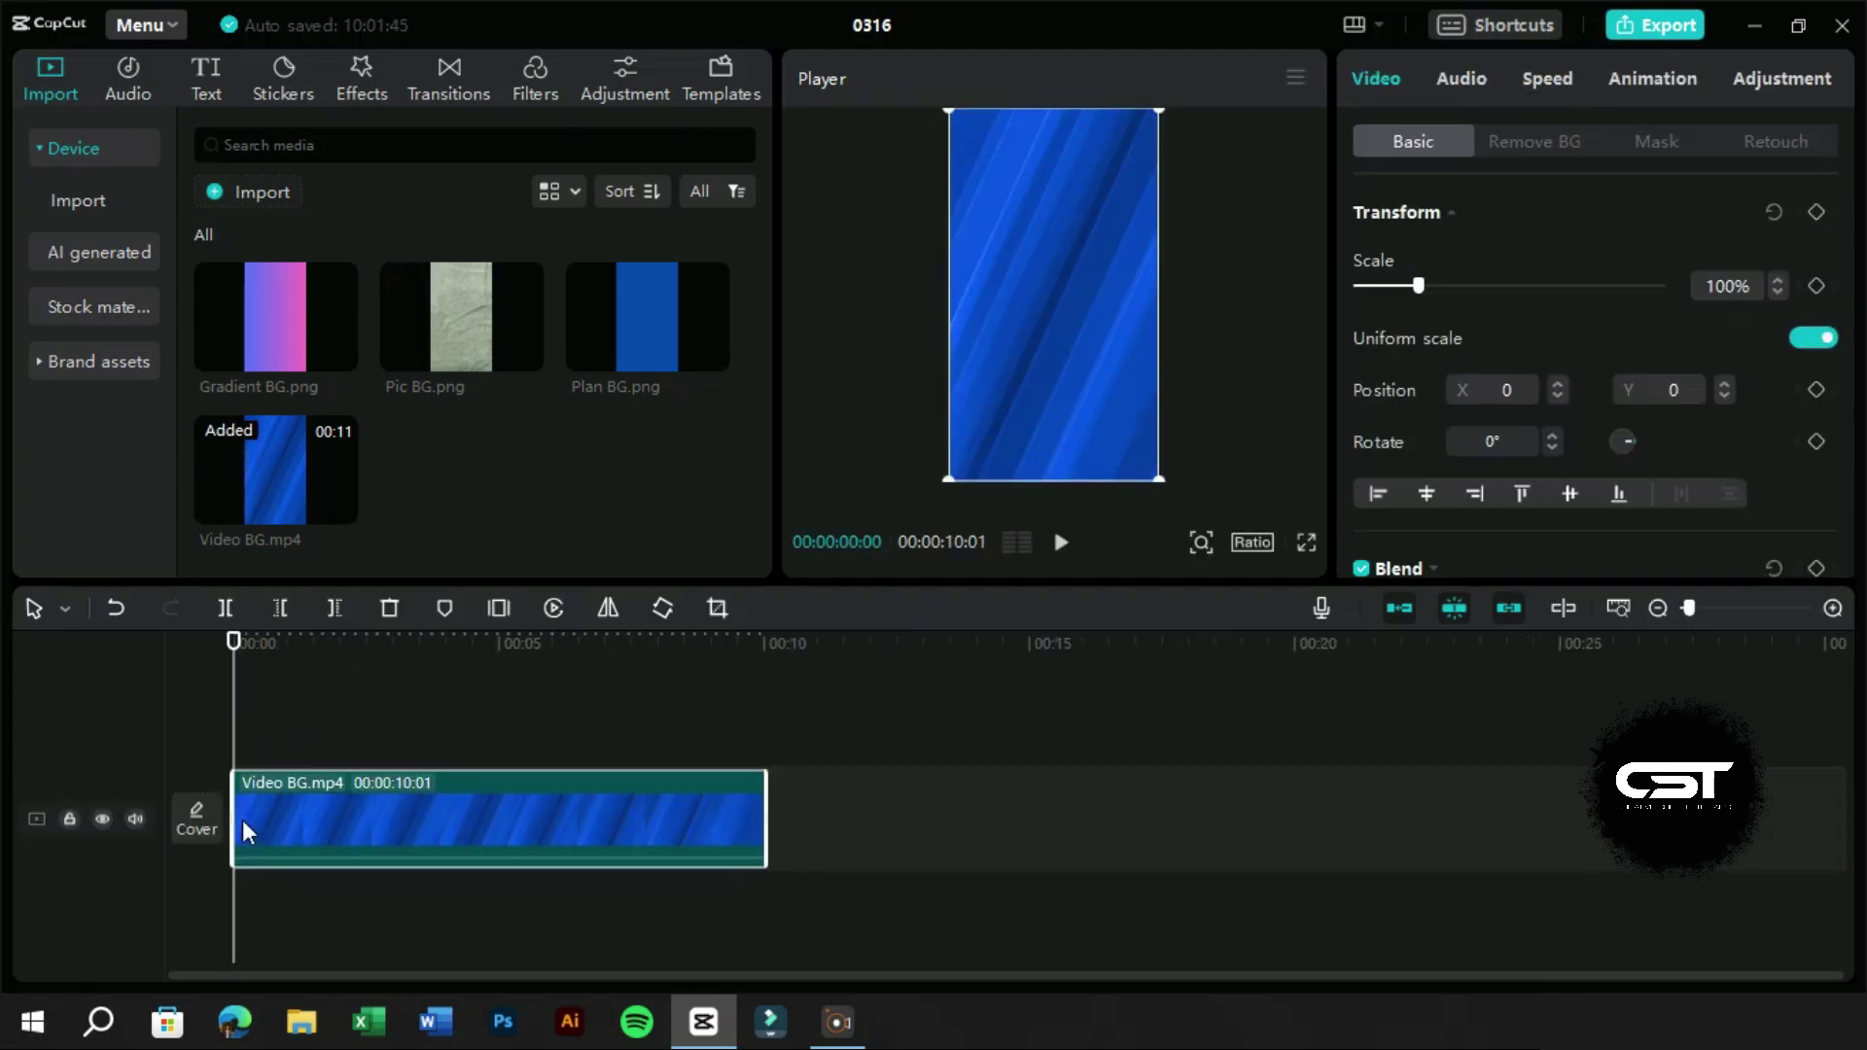
Step: Add Doodle Diary to the Video BG.mp4 clip and show the effect's settings
{"action": "key", "text": "space"}
{"action": "left_click", "coordinate": [302, 729]}
{"action": "key", "text": "space"}
{"action": "key", "text": "space"}
{"action": "left_click", "coordinate": [380, 95]}
{"action": "left_click", "coordinate": [228, 279]}
{"action": "left_click", "coordinate": [1721, 529]}
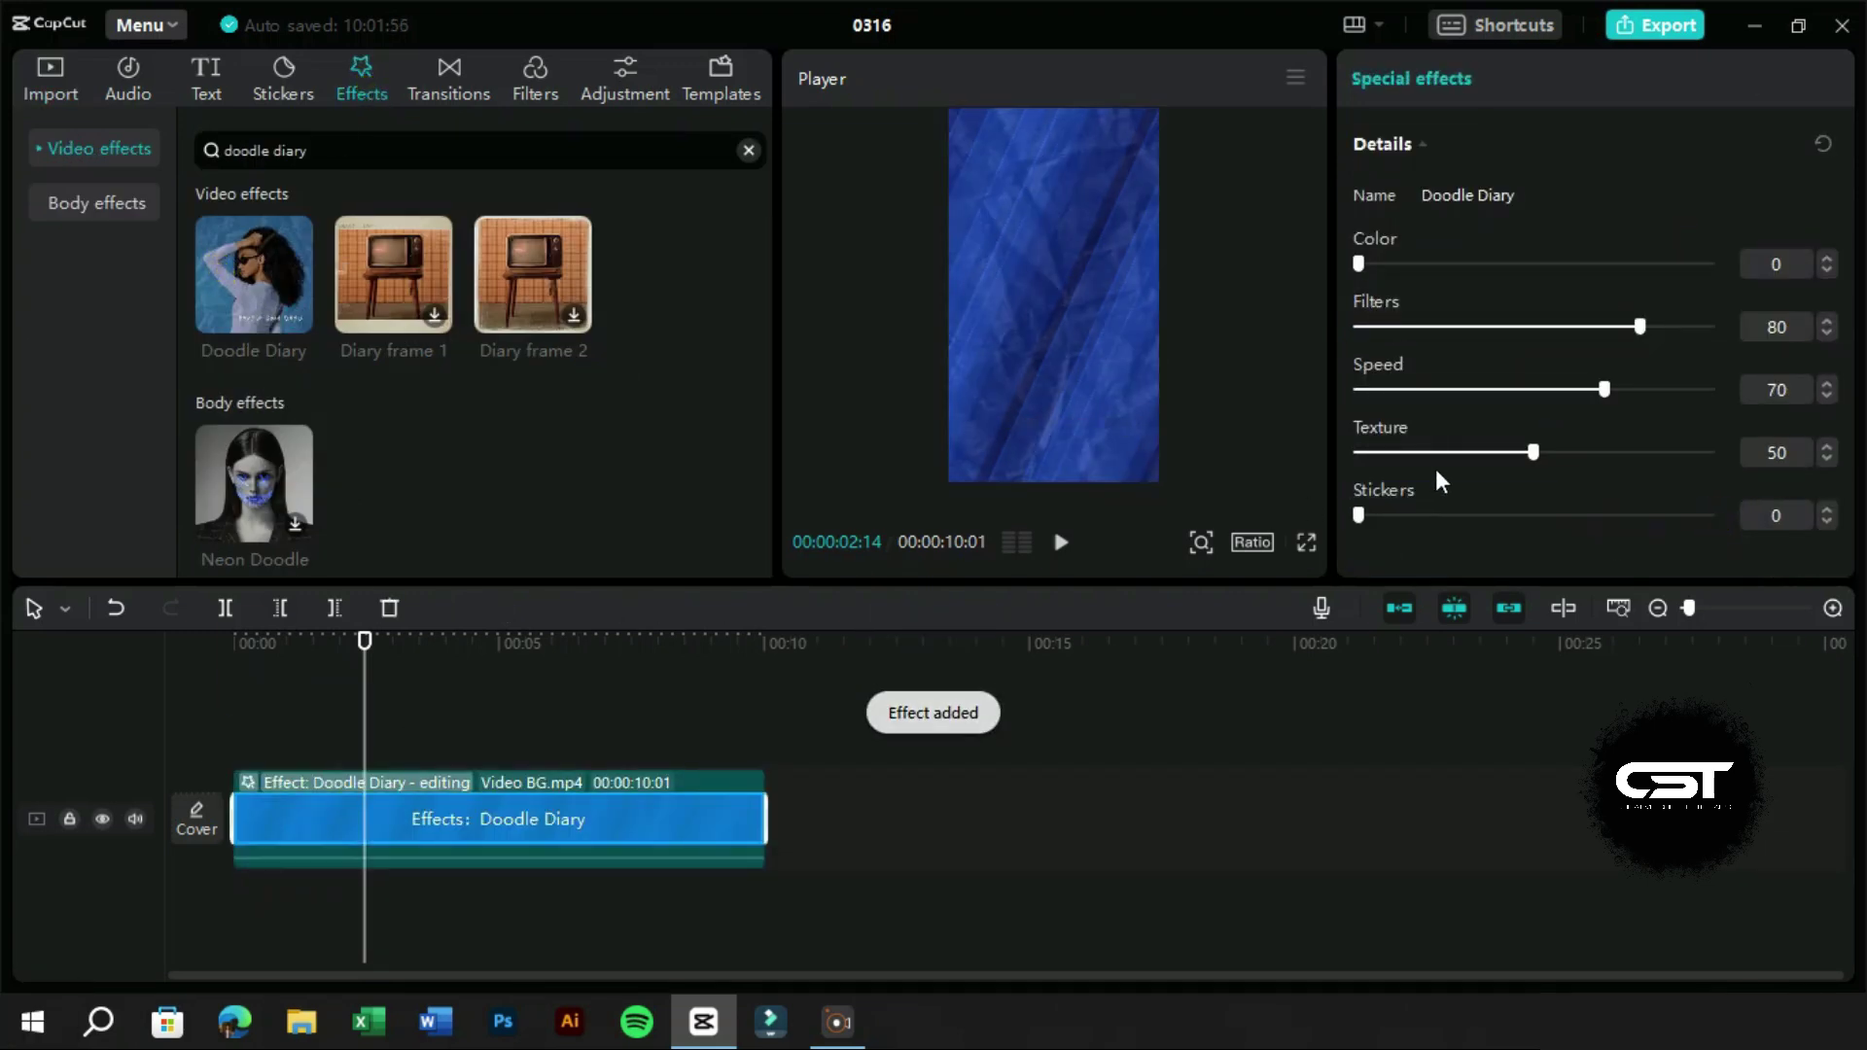
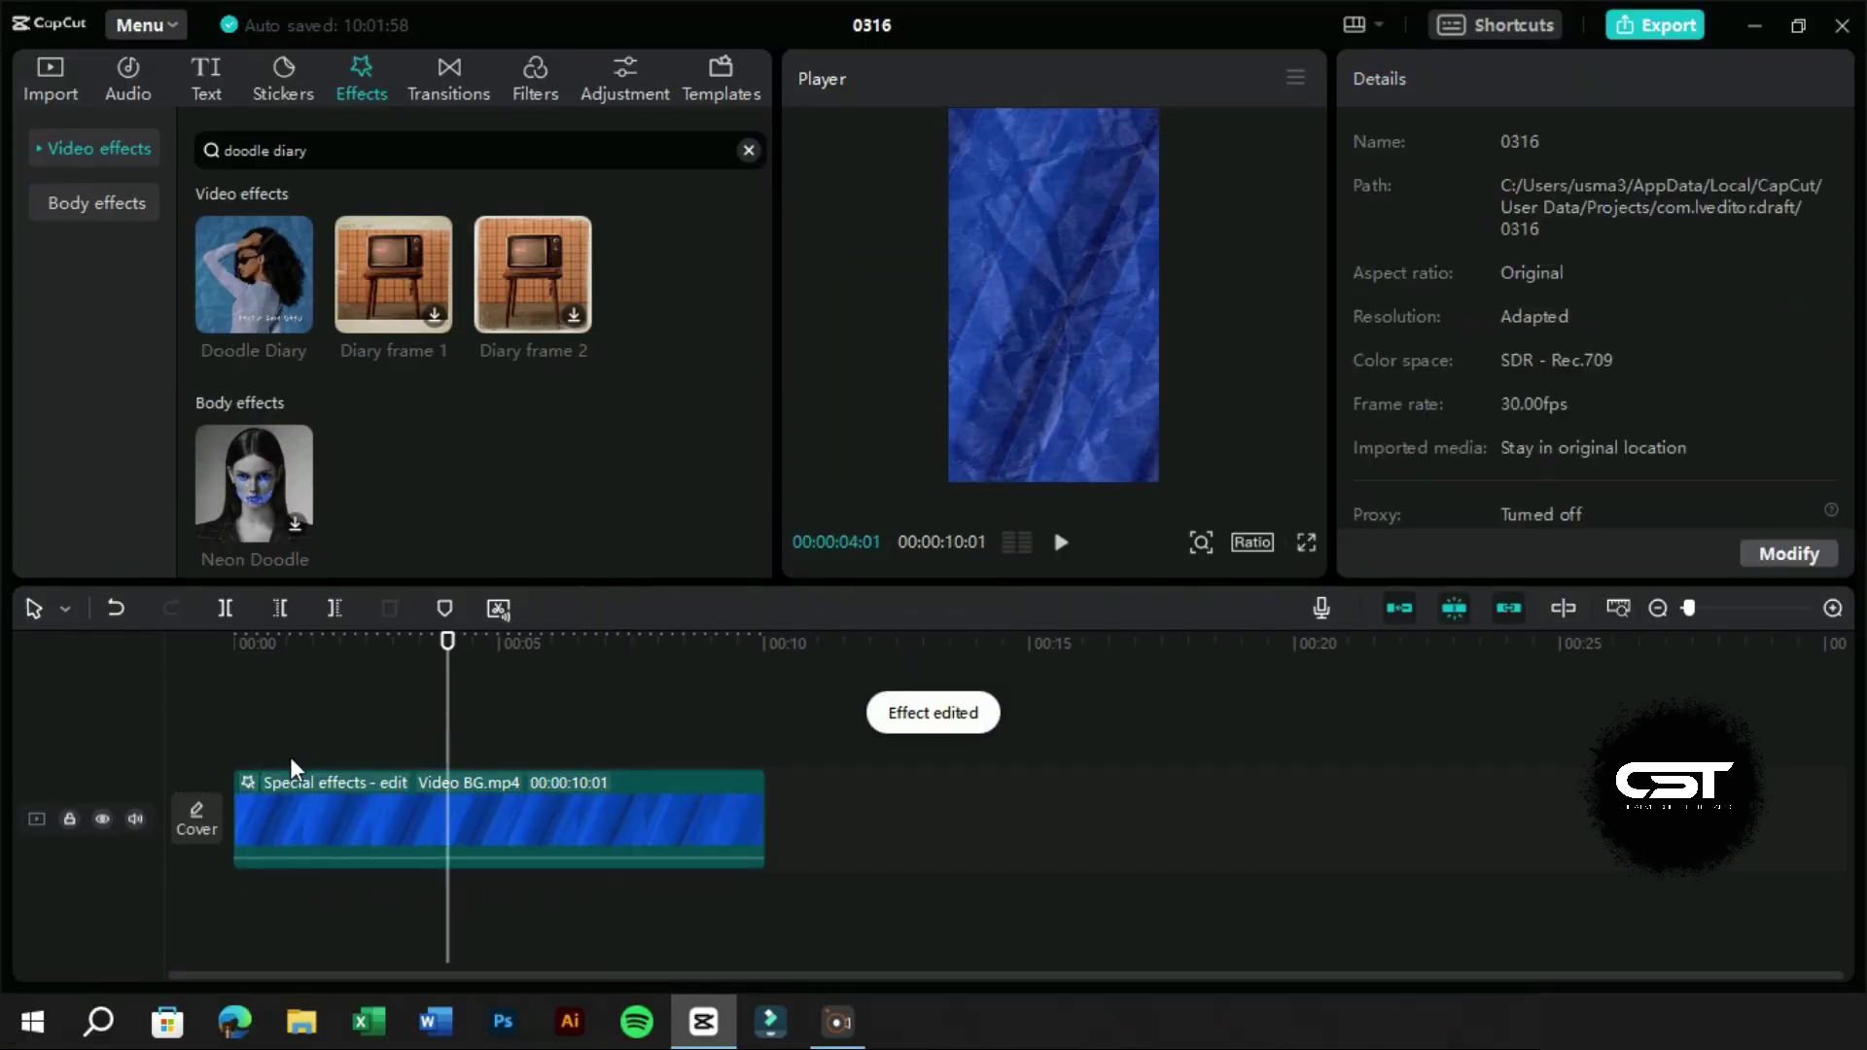
Step: Clear the timeline and layer fe.png over the blue Plan BG.png clip
{"action": "left_click_drag", "start_coordinate": [312, 759], "coordinate": [361, 629]}
{"action": "left_click_drag", "start_coordinate": [396, 614], "coordinate": [256, 658]}
{"action": "left_click_drag", "start_coordinate": [261, 652], "coordinate": [17, 57]}
{"action": "left_click_drag", "start_coordinate": [54, 65], "coordinate": [624, 367]}
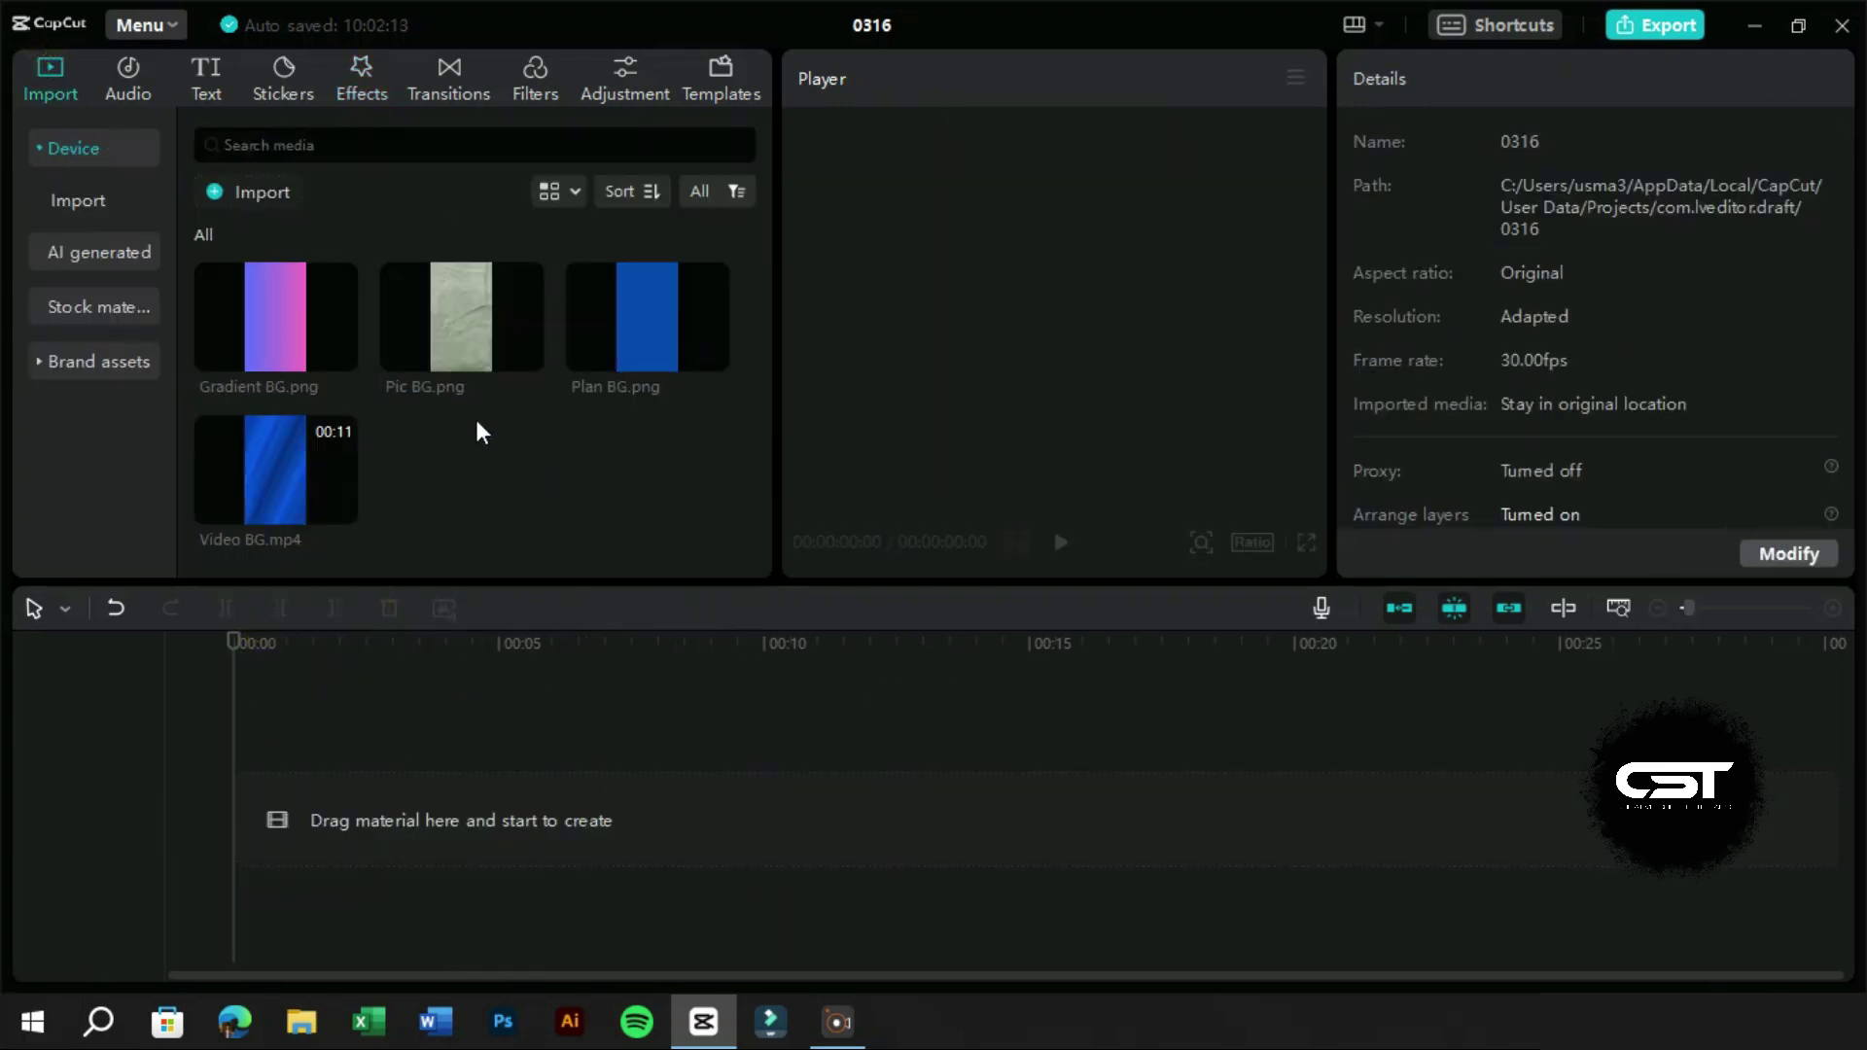
{"action": "left_click", "coordinate": [452, 332]}
{"action": "left_click", "coordinate": [773, 727]}
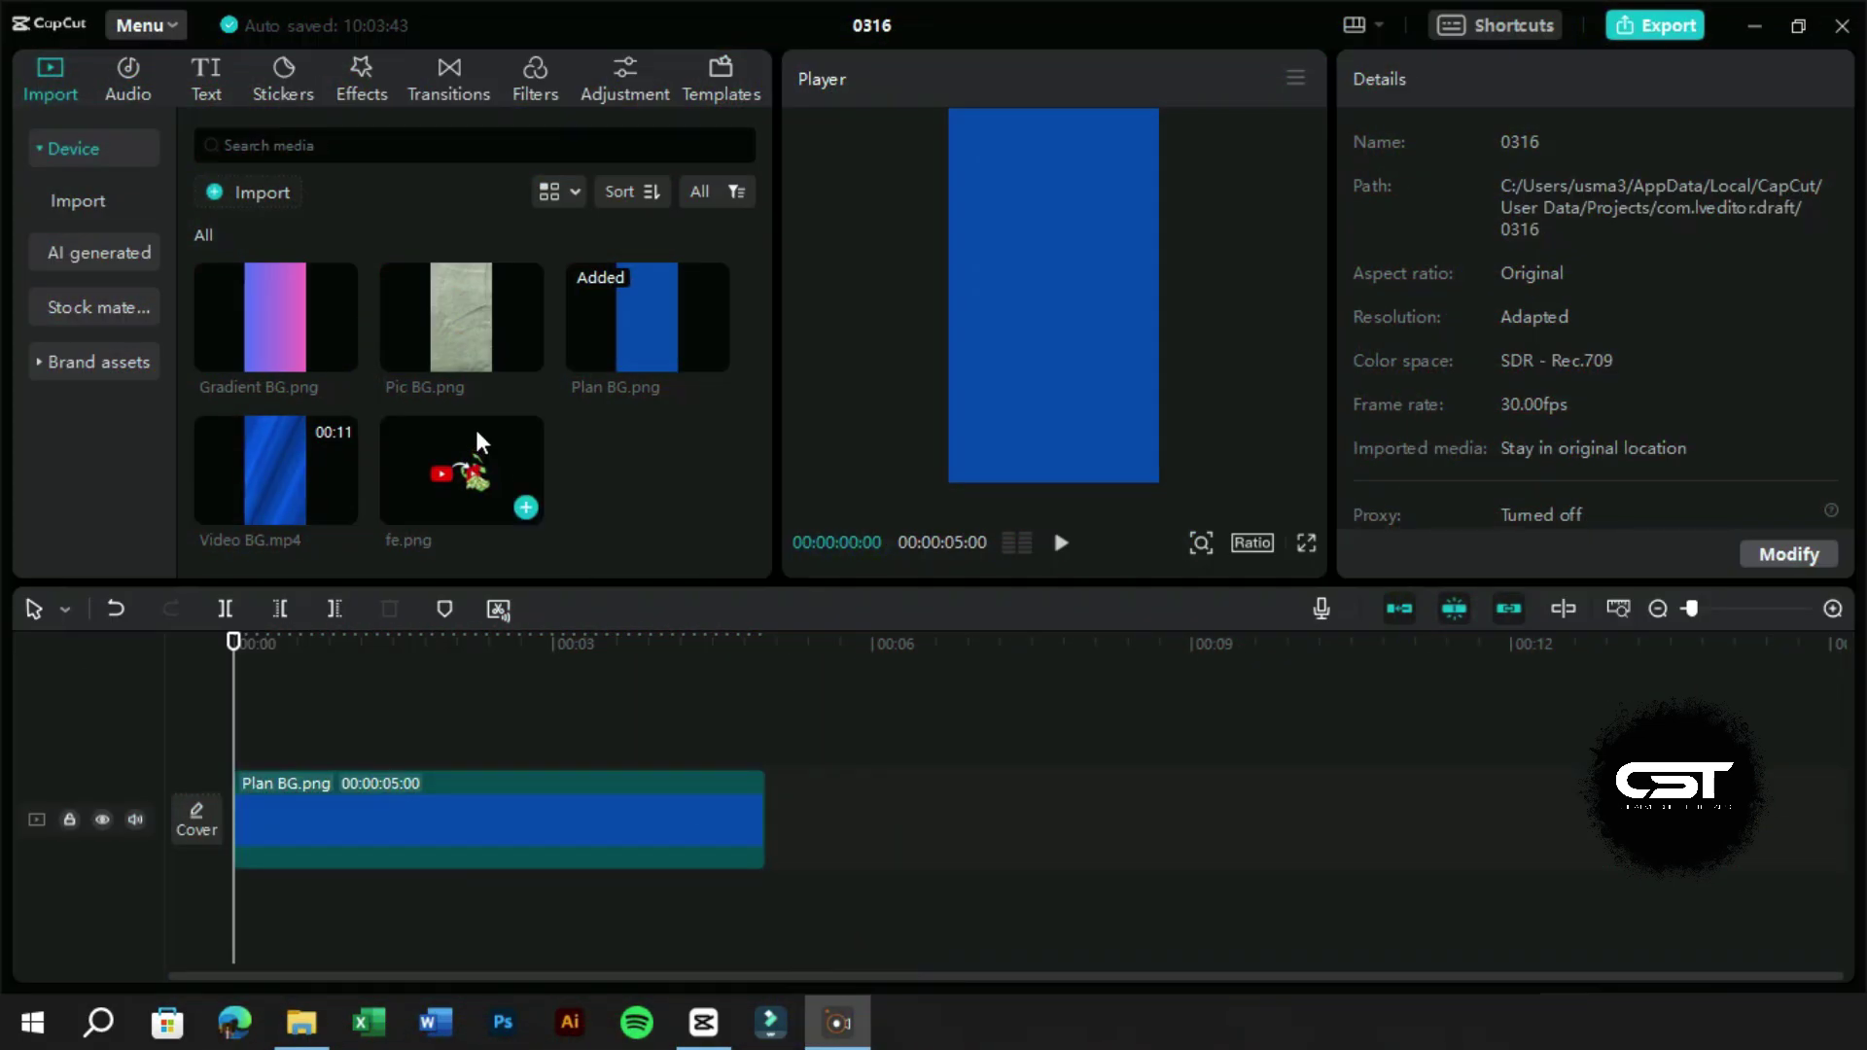
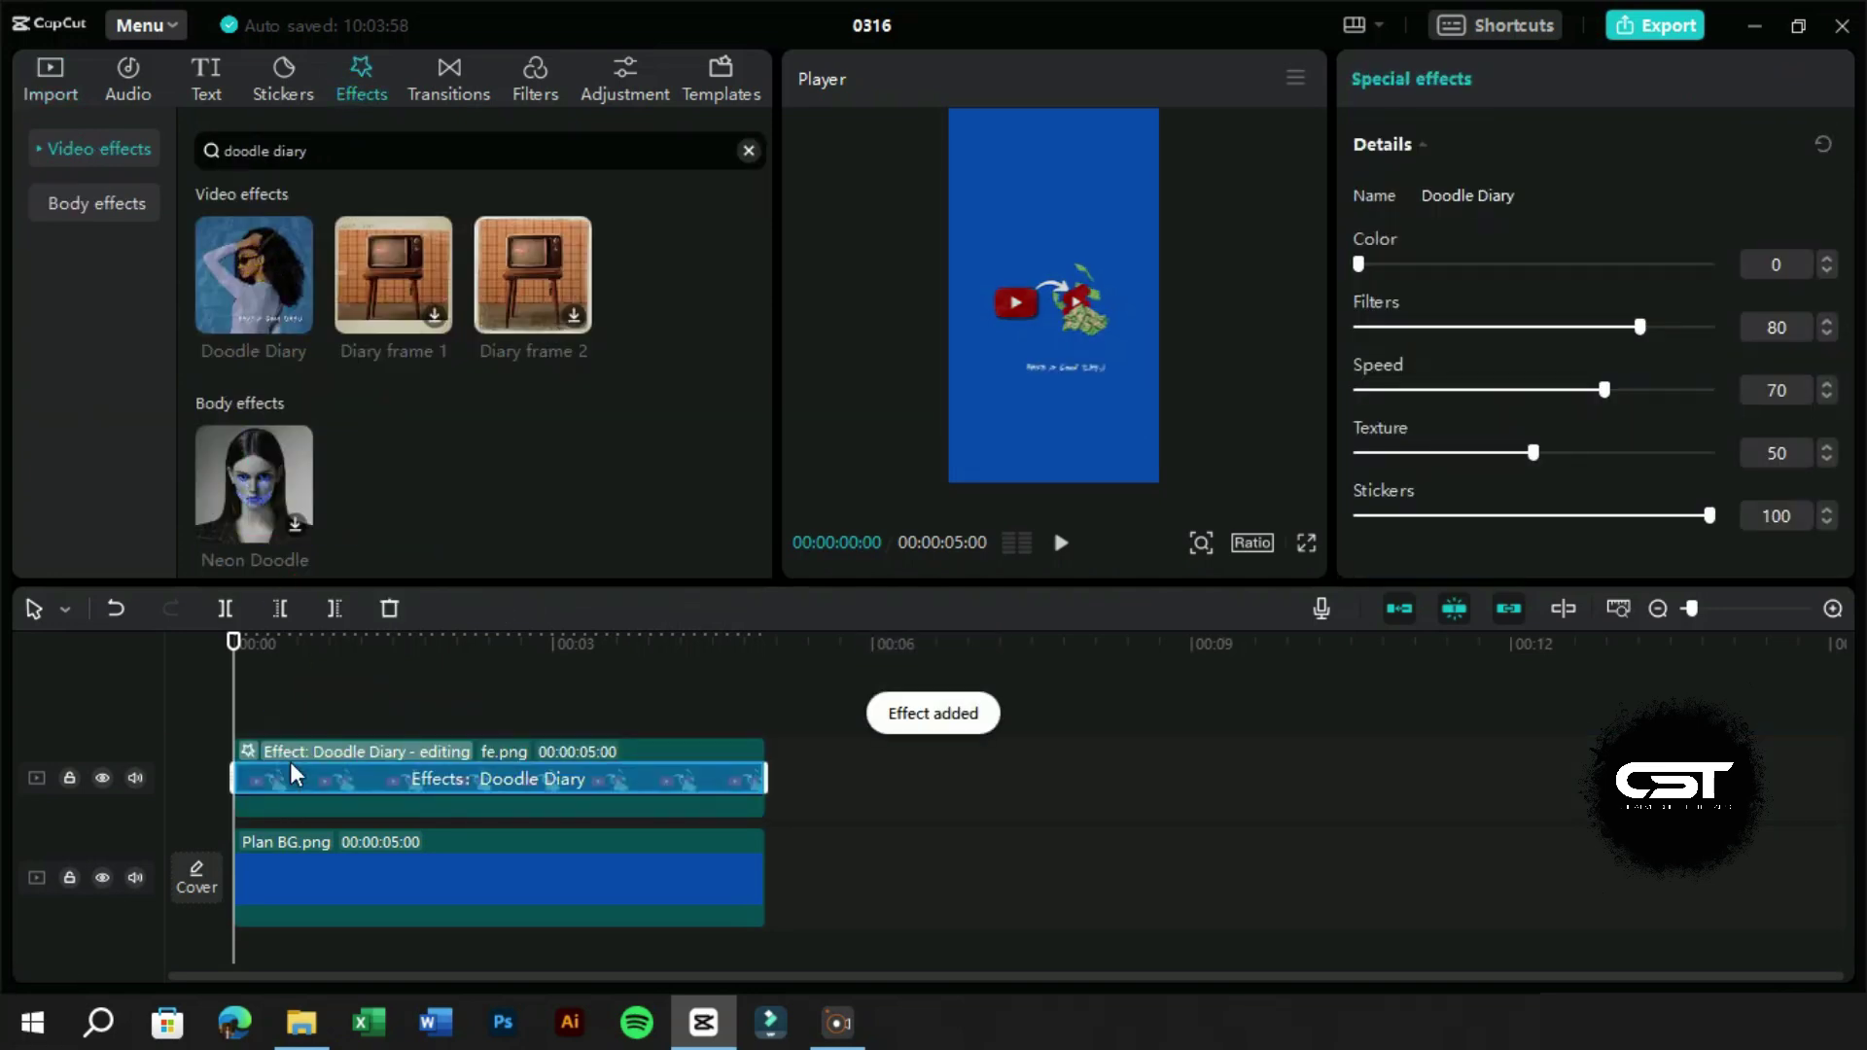
Step: Set Doodle Diary on fe.png to stickers 0 and texture 83
{"action": "left_click_drag", "start_coordinate": [1715, 520], "coordinate": [1481, 474]}
{"action": "left_click_drag", "start_coordinate": [1534, 460], "coordinate": [1661, 458]}
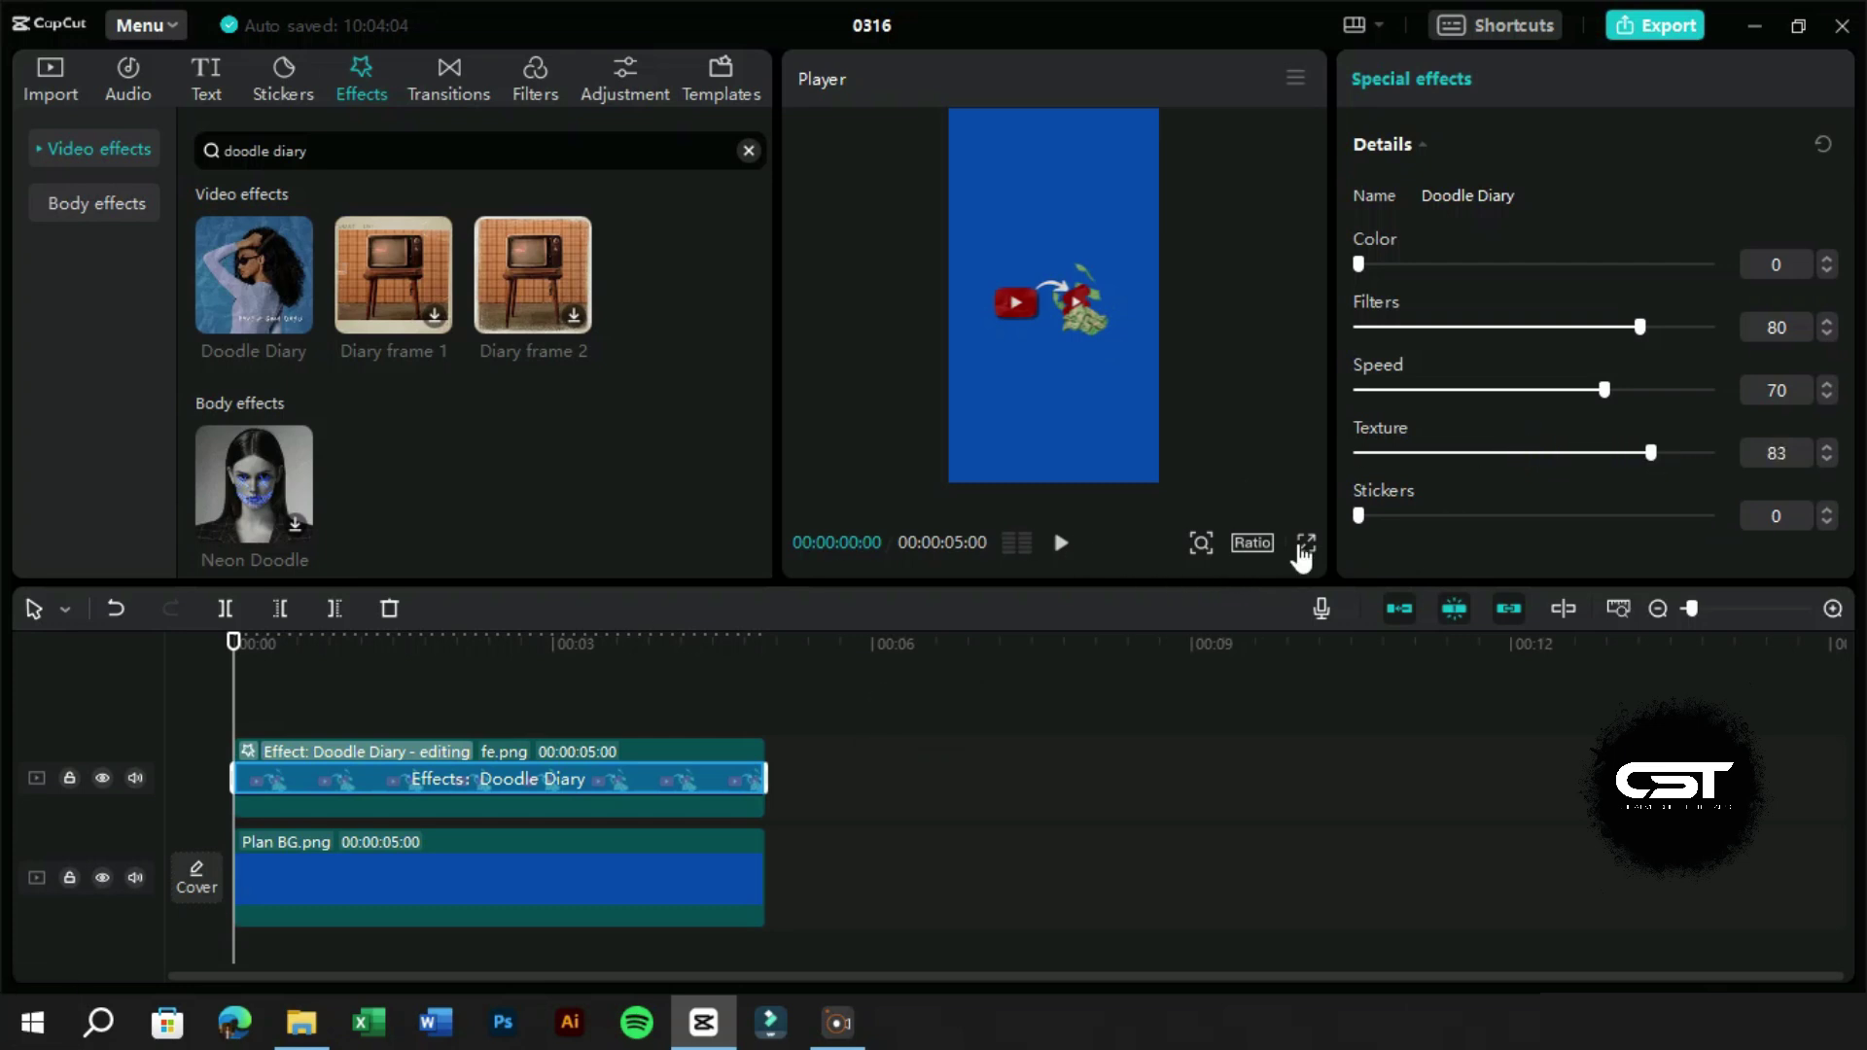